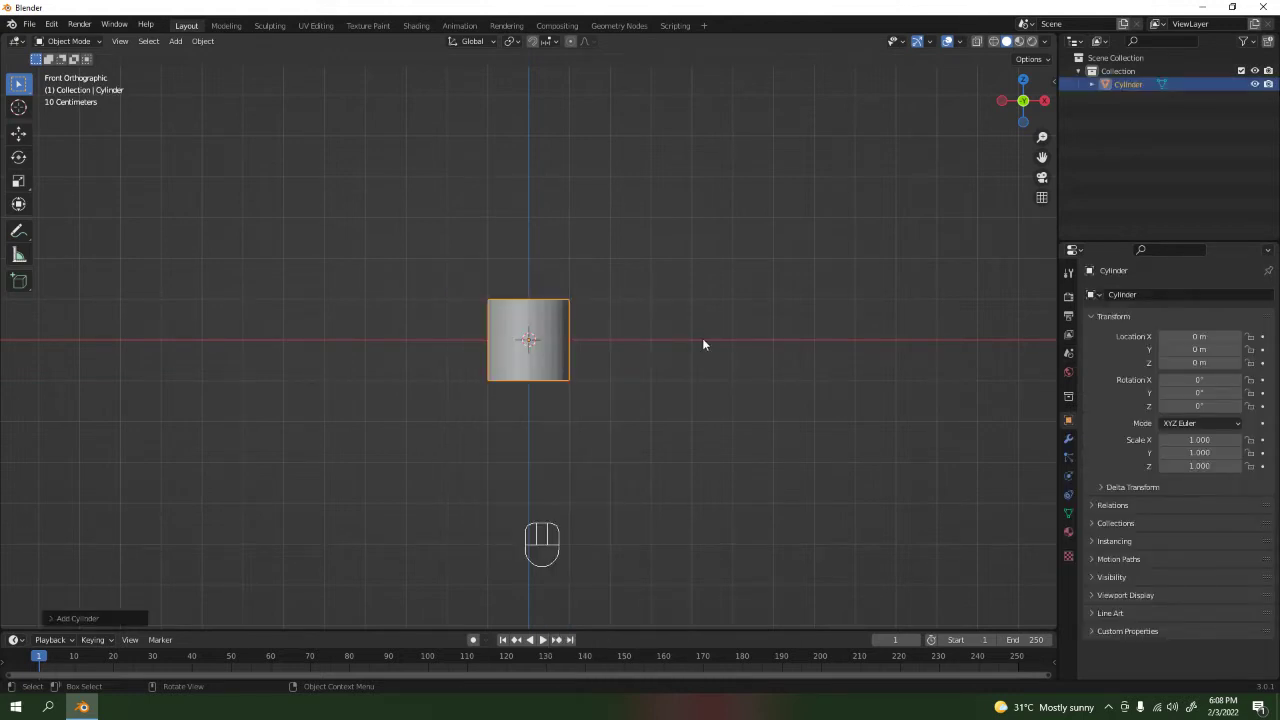
Show the Auto Mirror options in the sidebar and orbit to view the cylinder's top.
{"action": "key", "text": "n"}
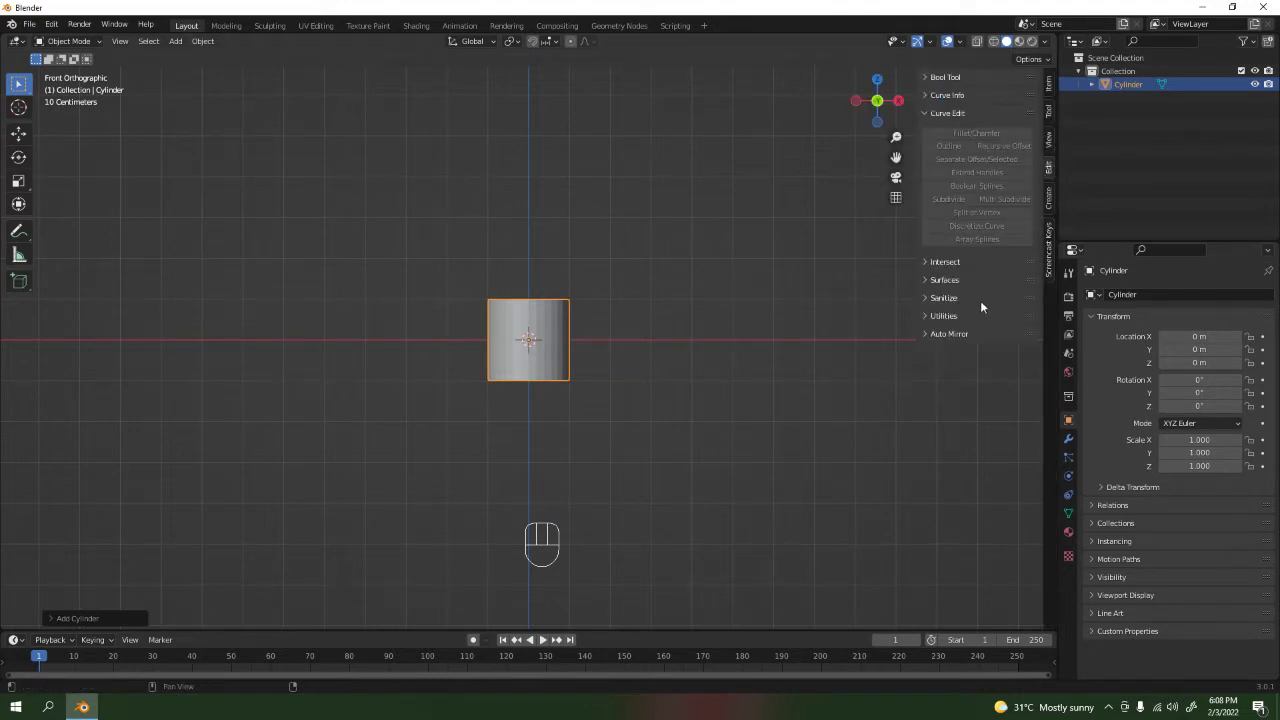
{"action": "left_click", "coordinate": [972, 336]}
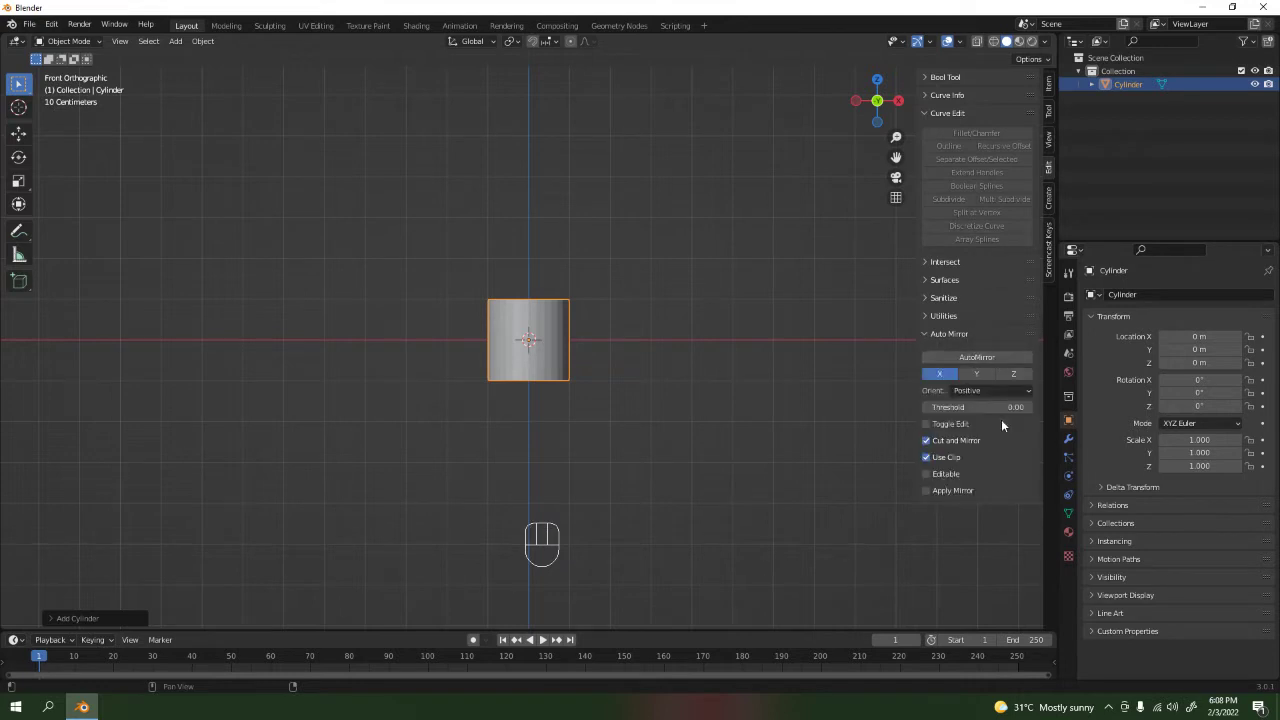
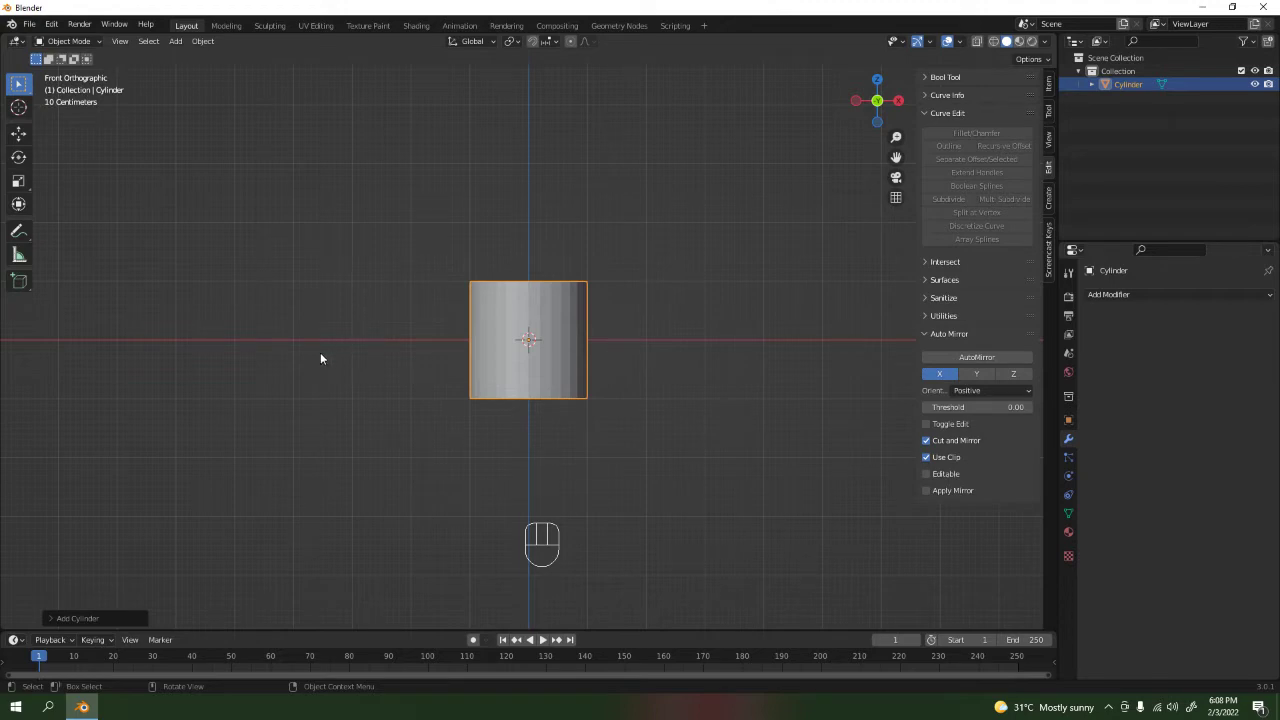
{"action": "left_click_drag", "start_coordinate": [715, 321], "coordinate": [694, 385]}
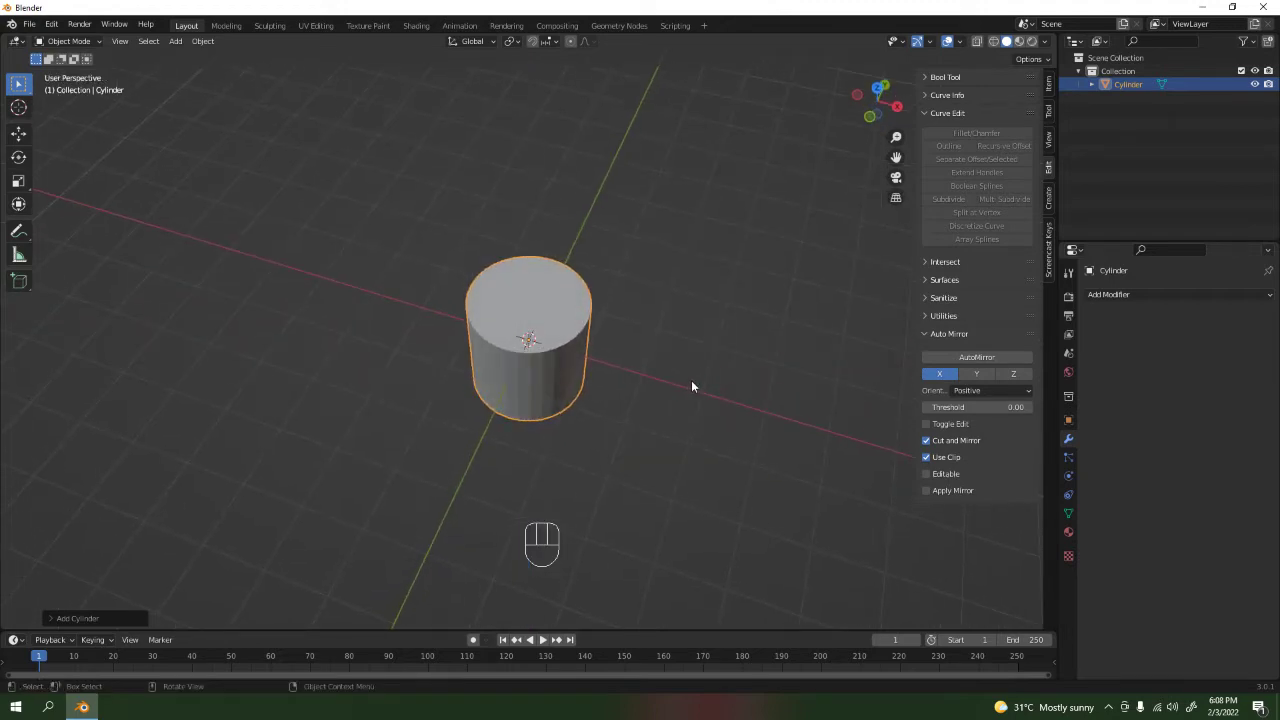
View the cylinder straight from the front (numpad 1).
{"action": "key", "text": "KP_1"}
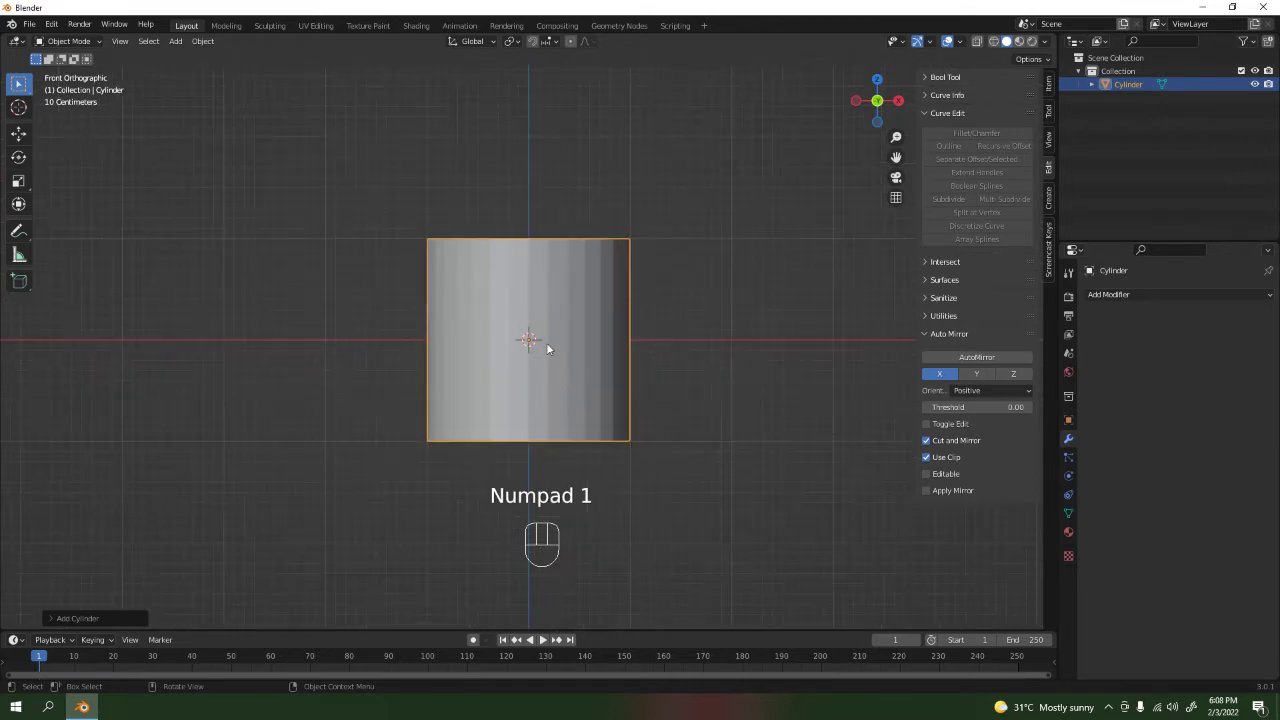
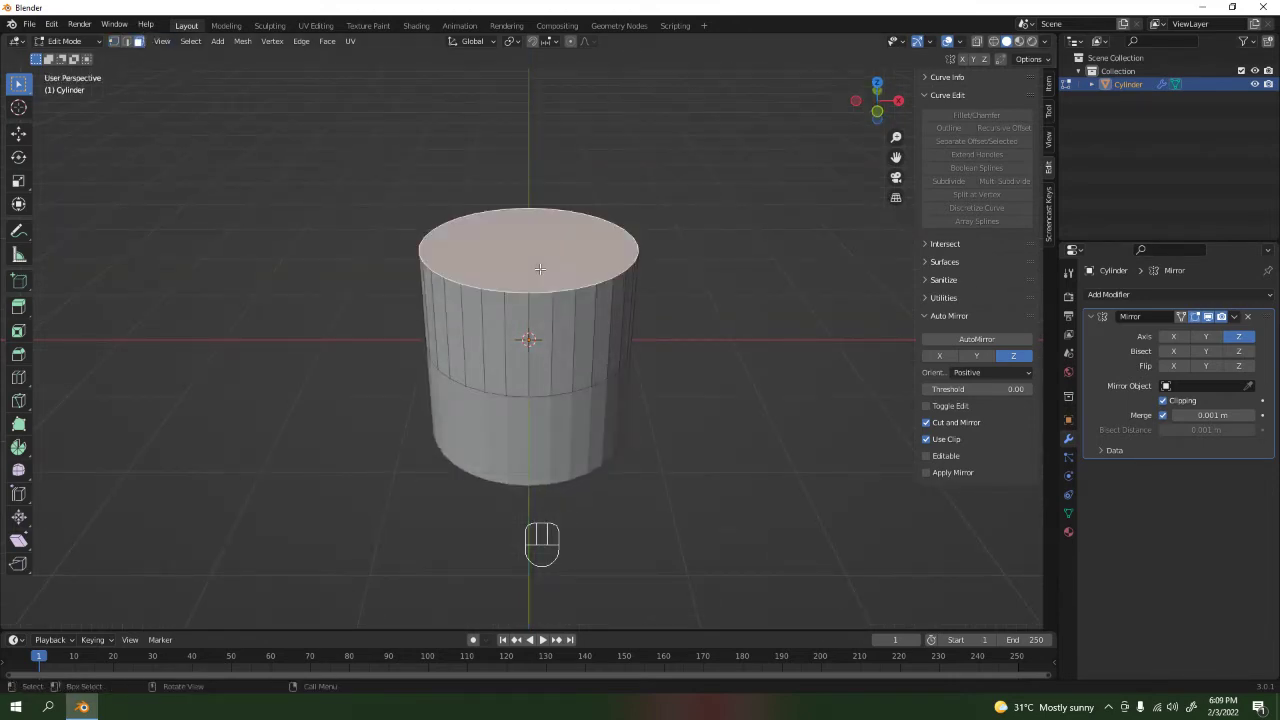
From front view, move the top face down along Z to flatten the cylinder.
{"action": "key", "text": "KP_1"}
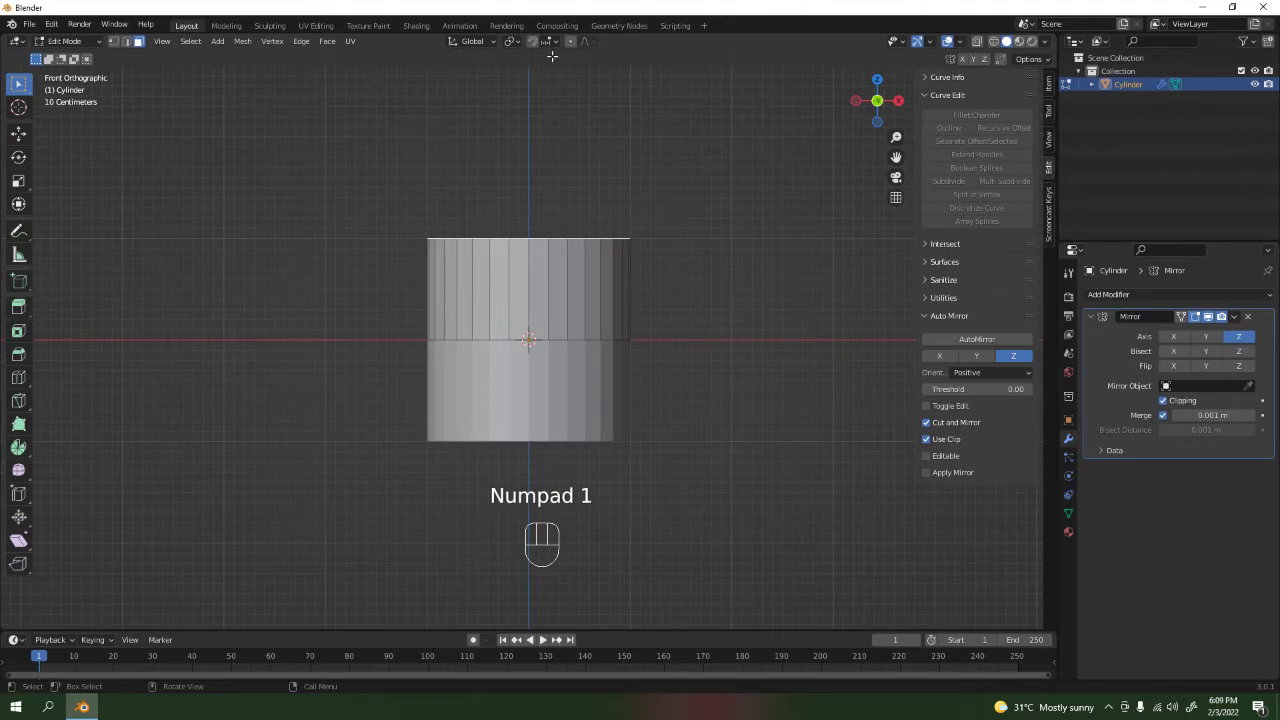
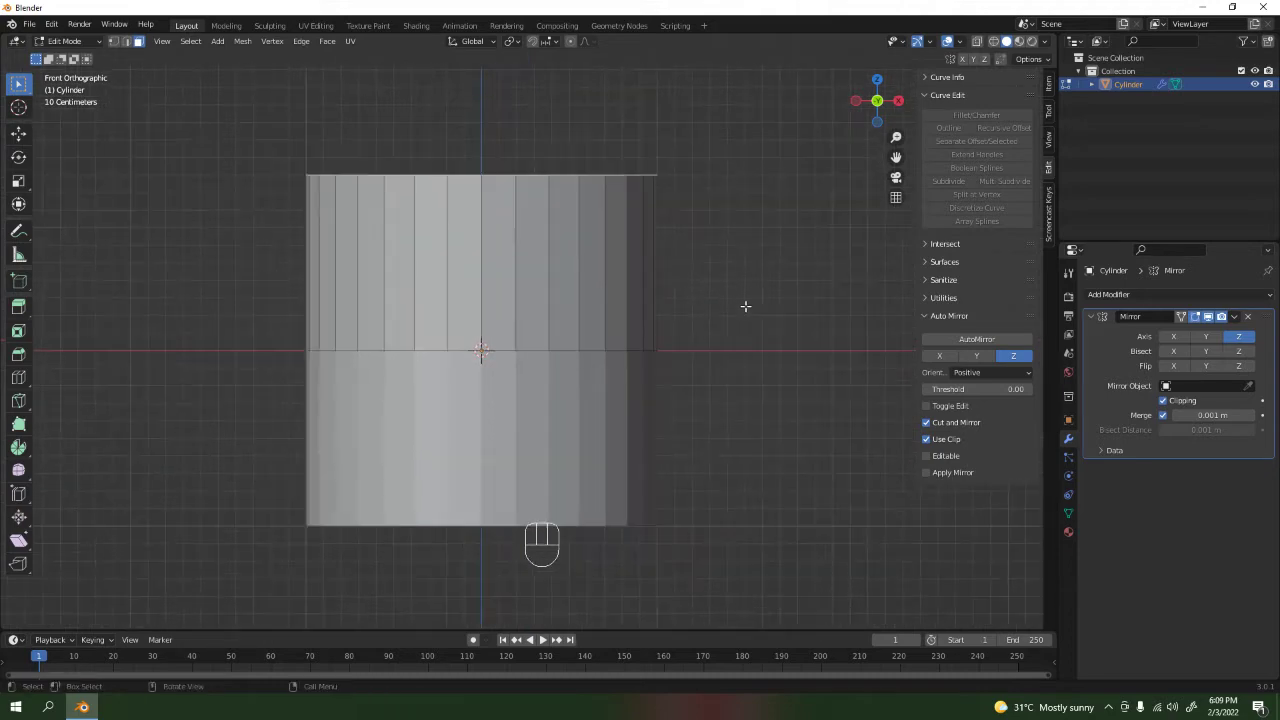
{"action": "key", "text": "g"}
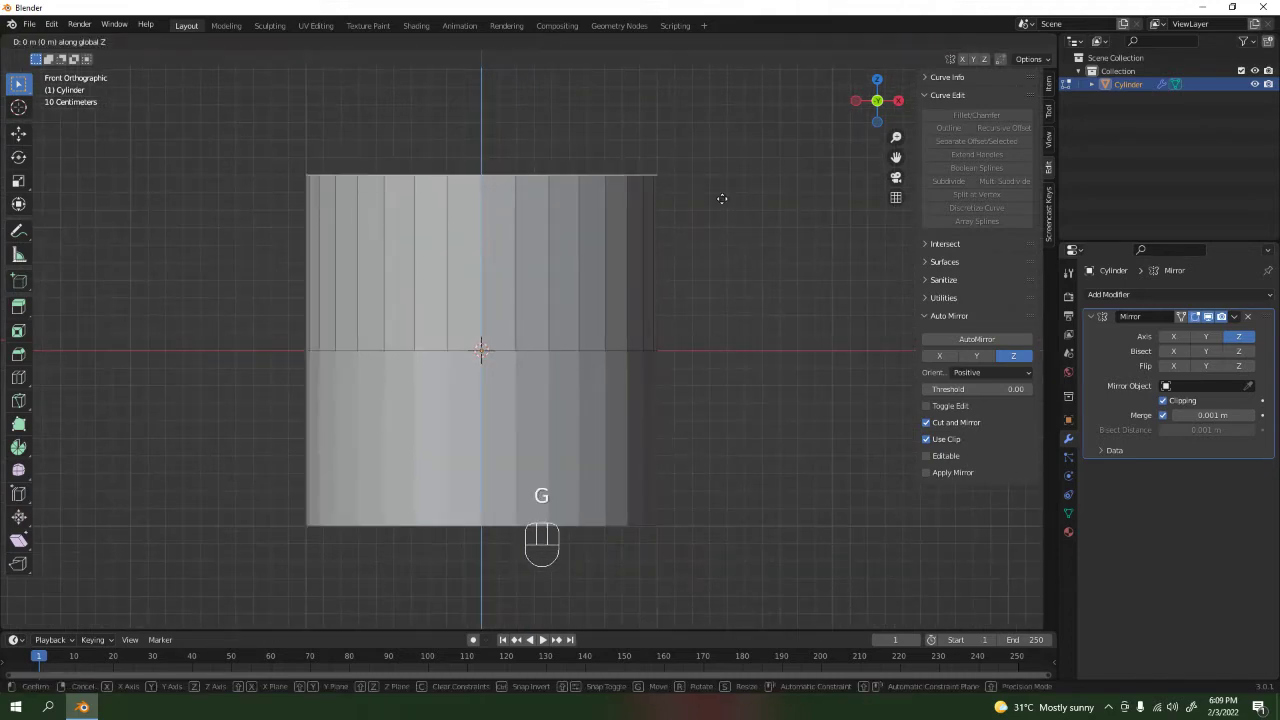
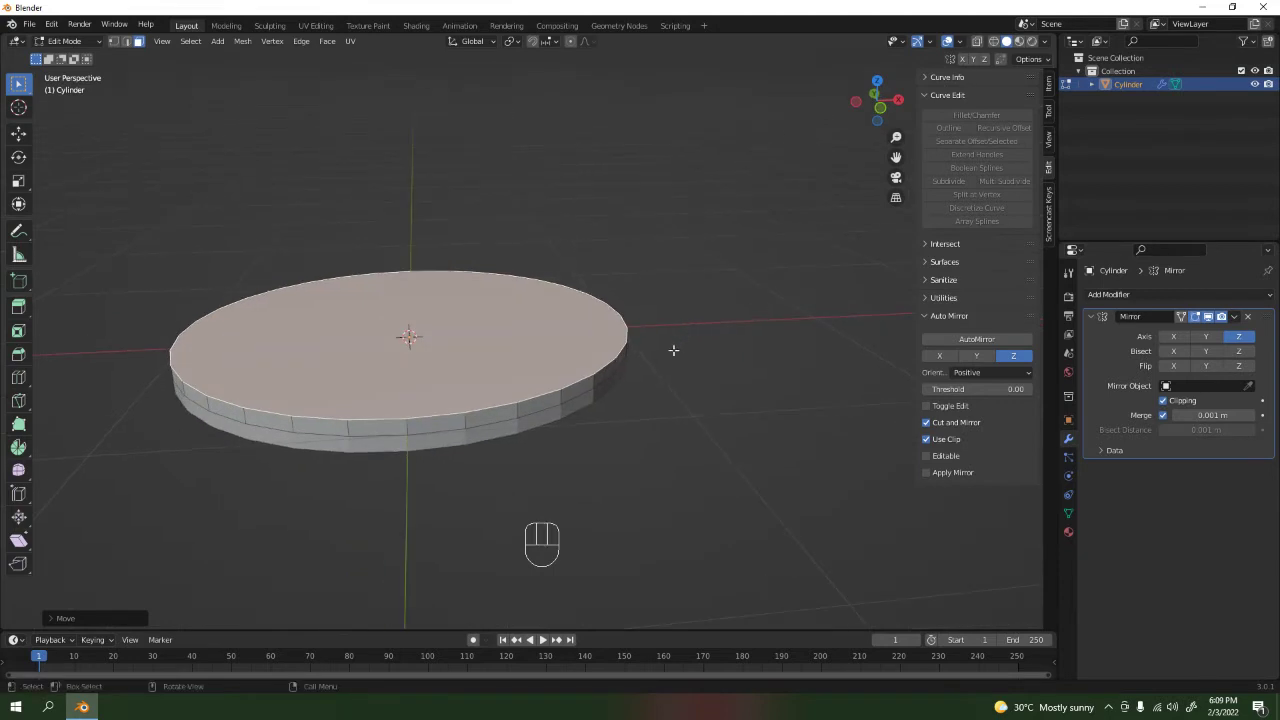
Inset and shrink the disc's top face, enable X-Ray, and lower the inner face to recess the centre.
{"action": "key", "text": "i"}
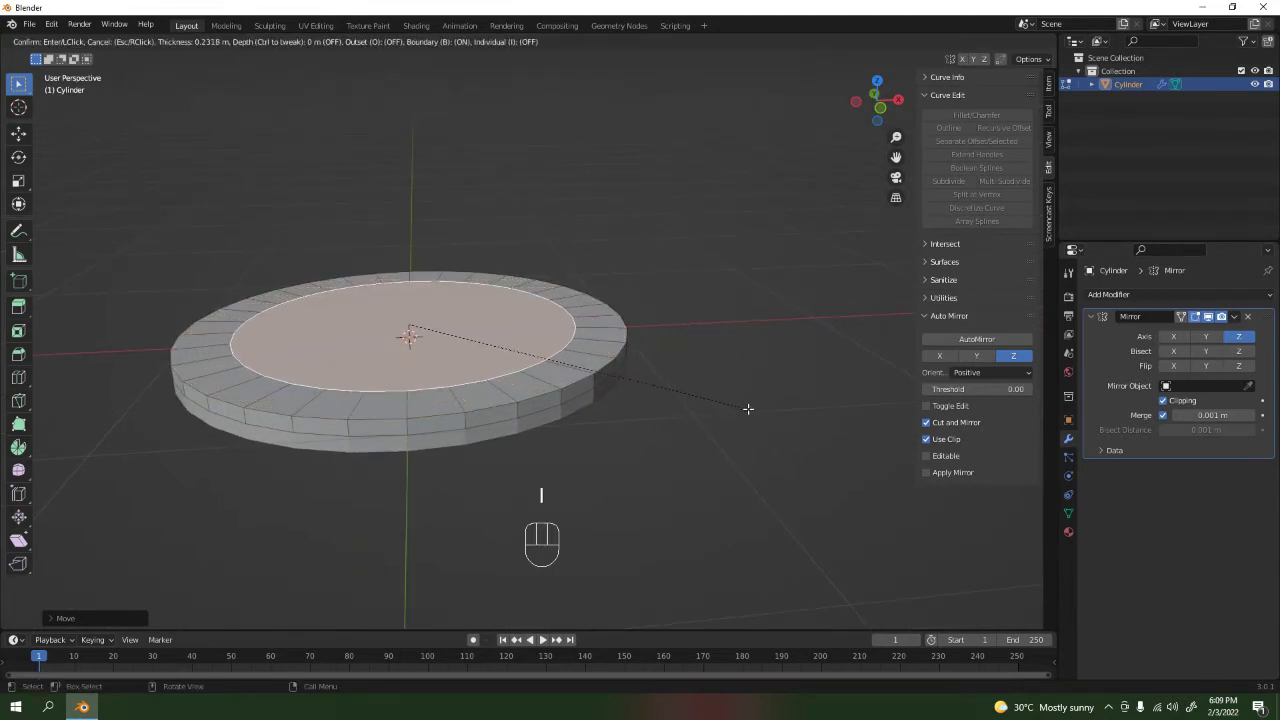
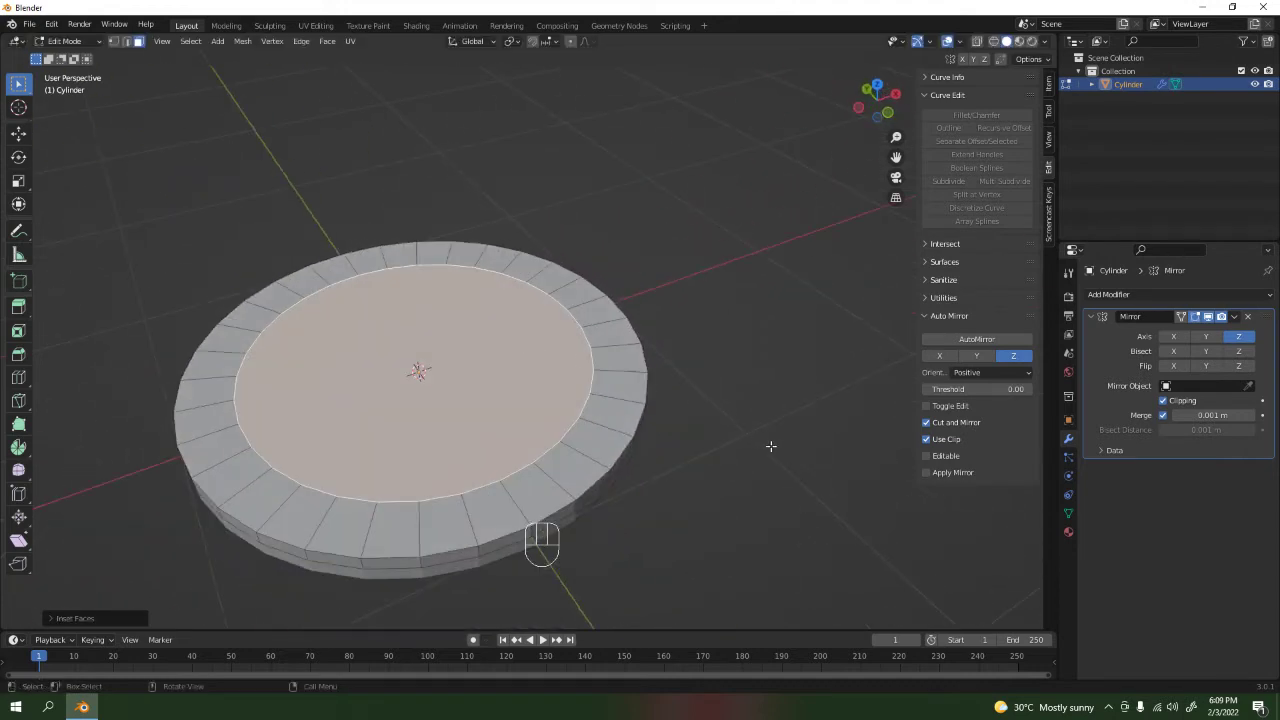
{"action": "key", "text": "s"}
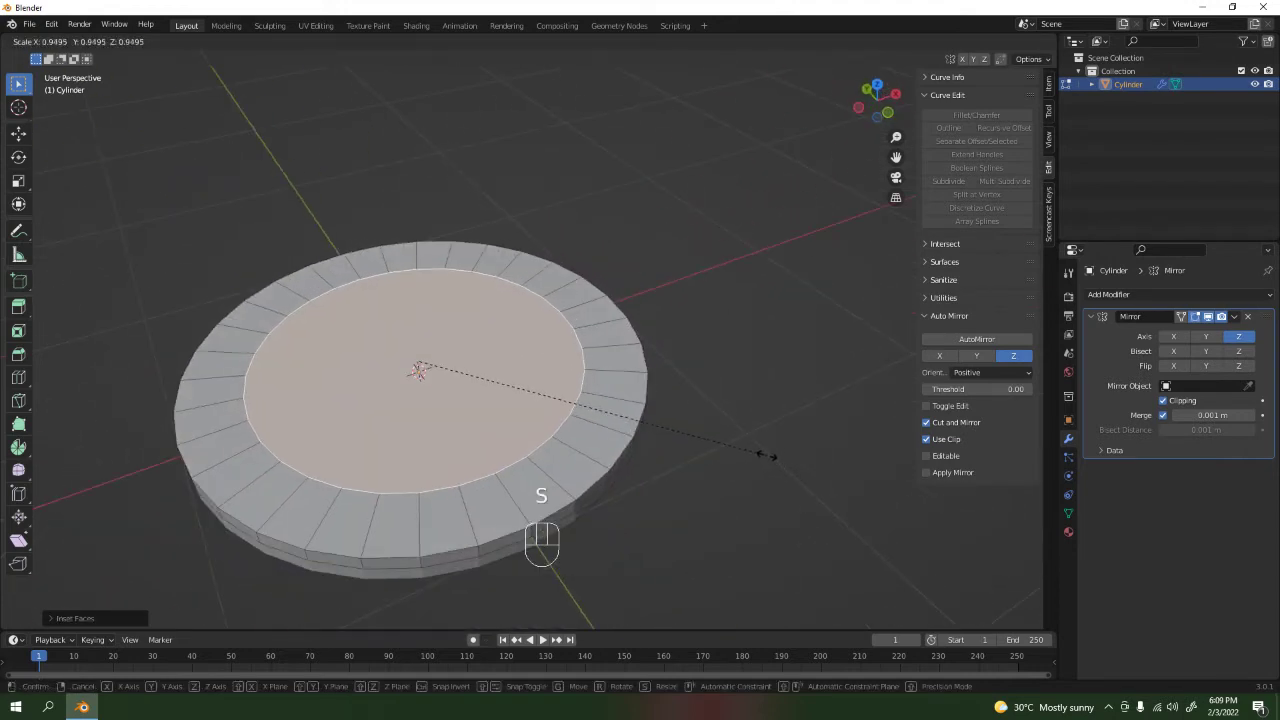
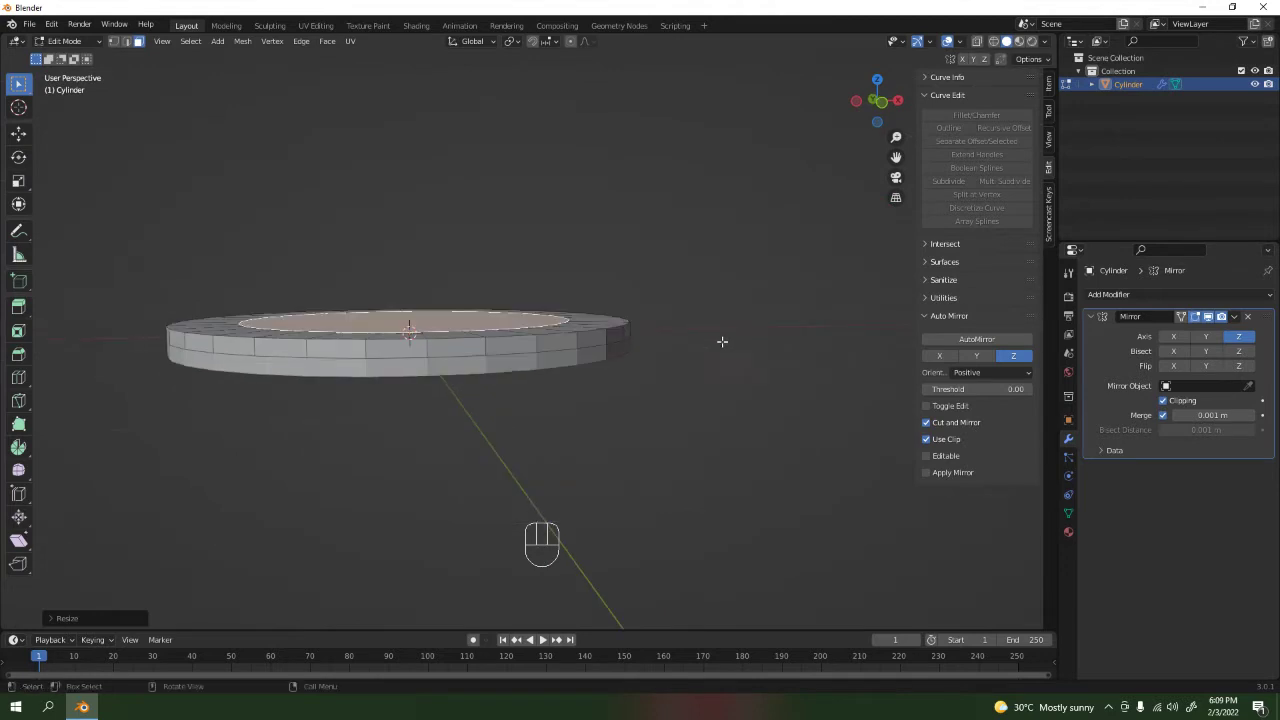
{"action": "left_click", "coordinate": [993, 48]}
{"action": "key", "text": "KP_1"}
{"action": "left_click", "coordinate": [1006, 51]}
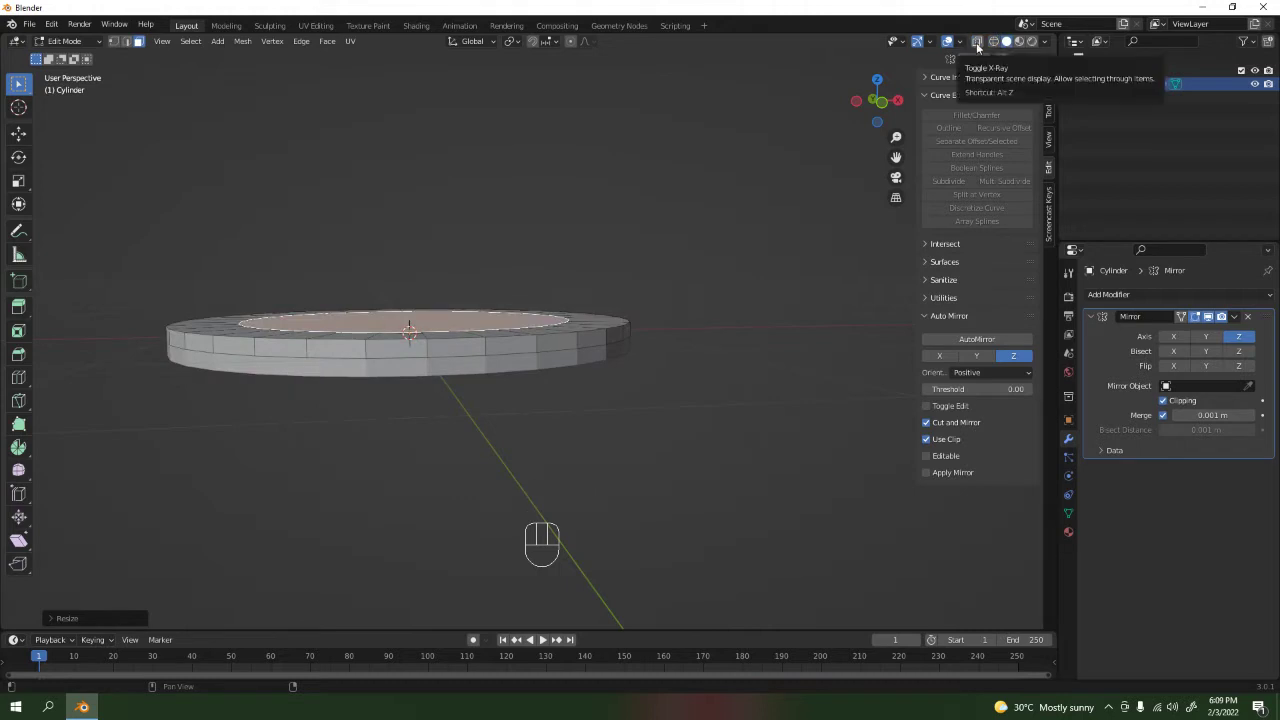
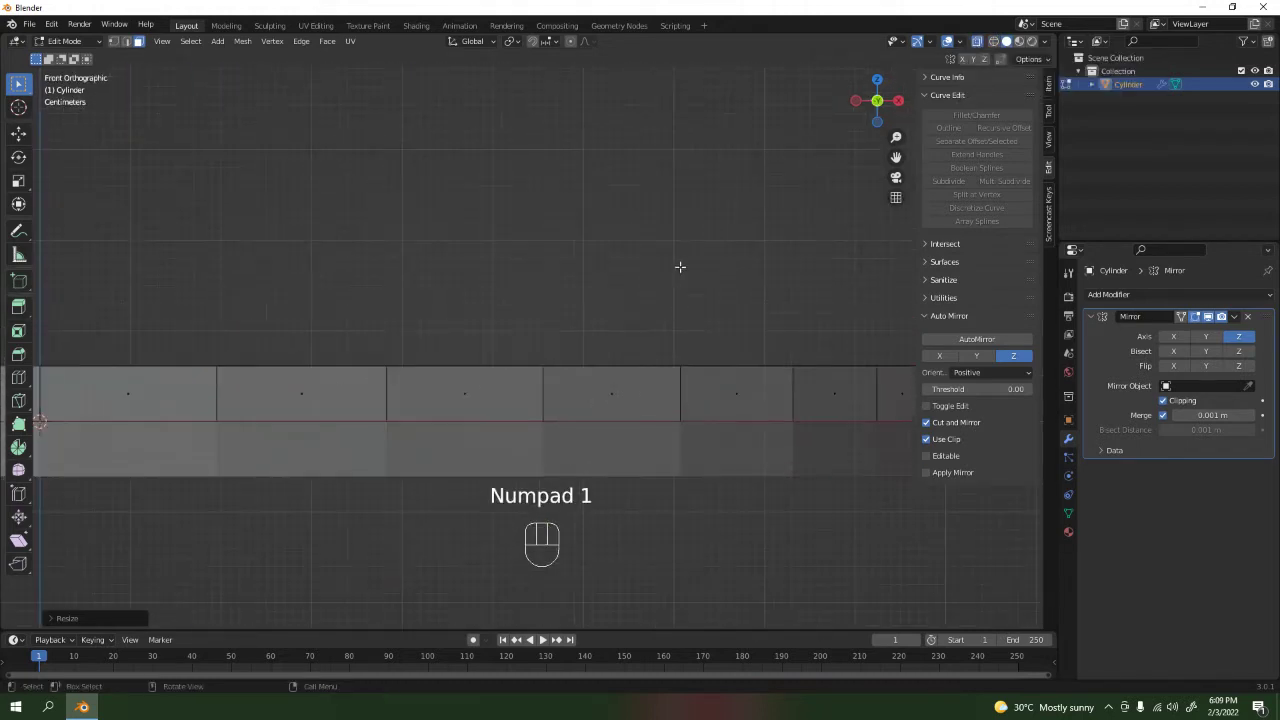
{"action": "key", "text": "e"}
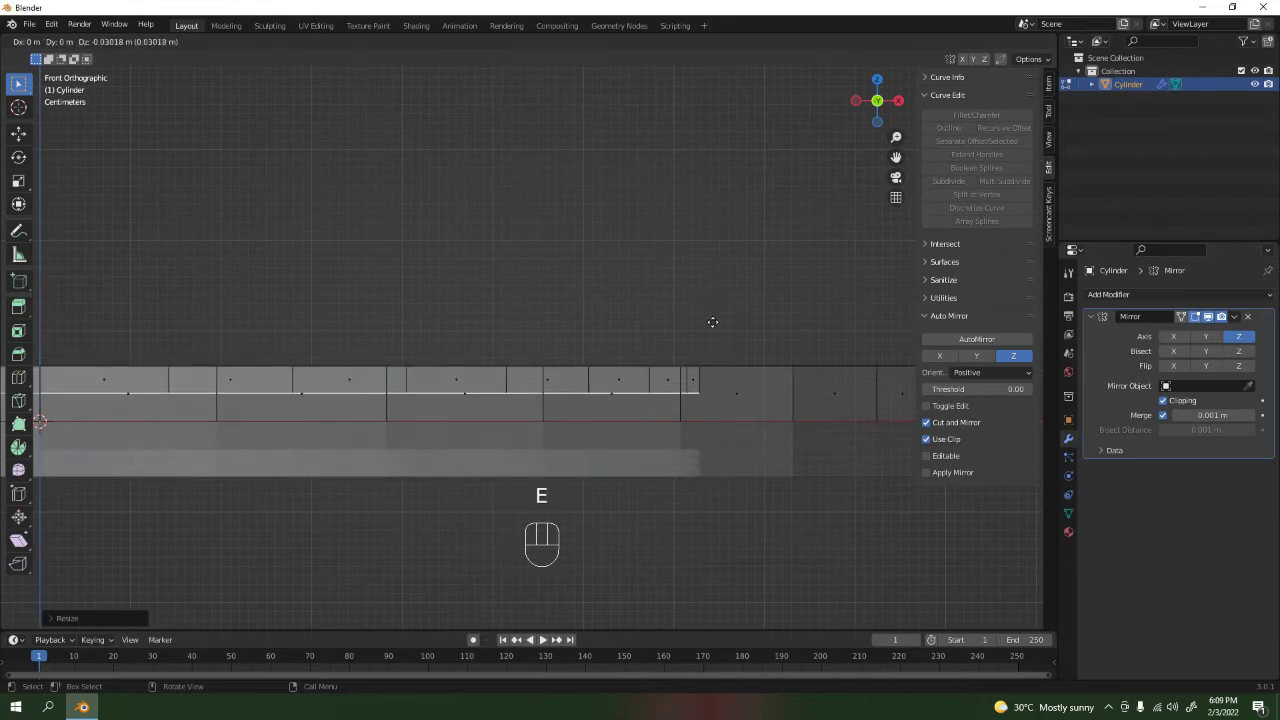
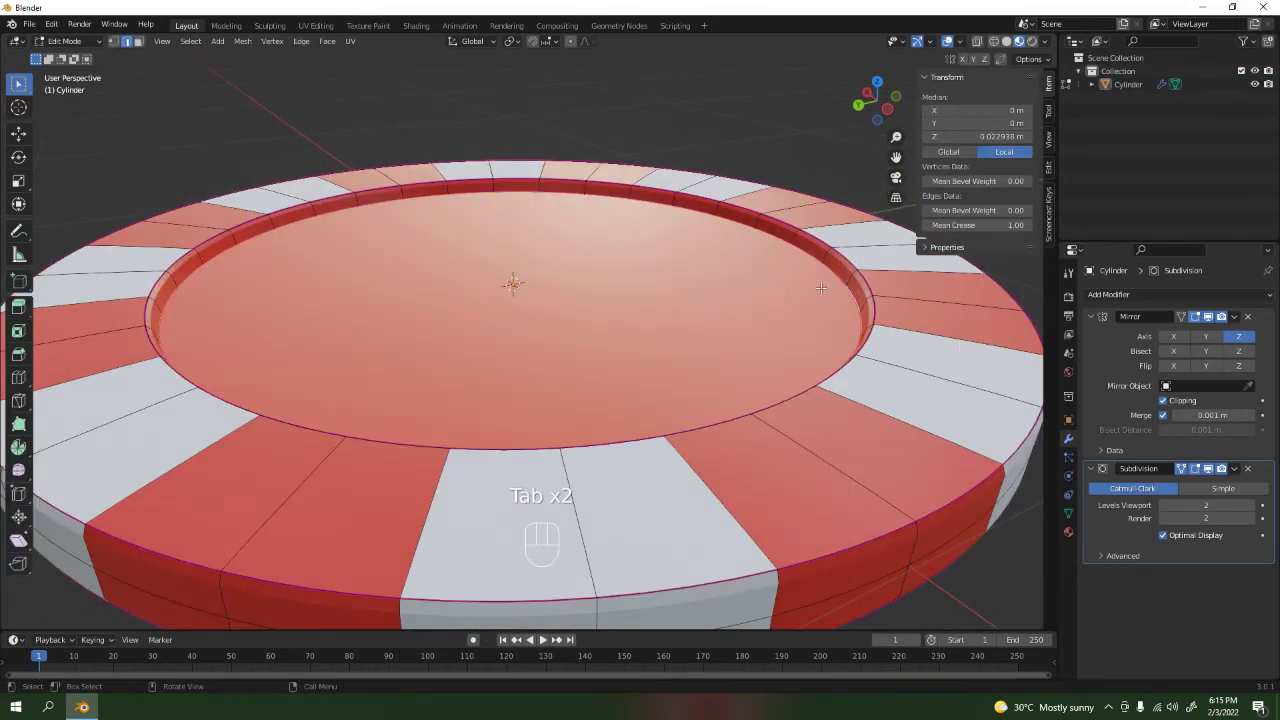
Leave Edit Mode to return to the whole chip object.
{"action": "key", "text": "Tab"}
{"action": "left_click_drag", "start_coordinate": [807, 419], "coordinate": [795, 402]}
{"action": "middle_click", "coordinate": [800, 348]}
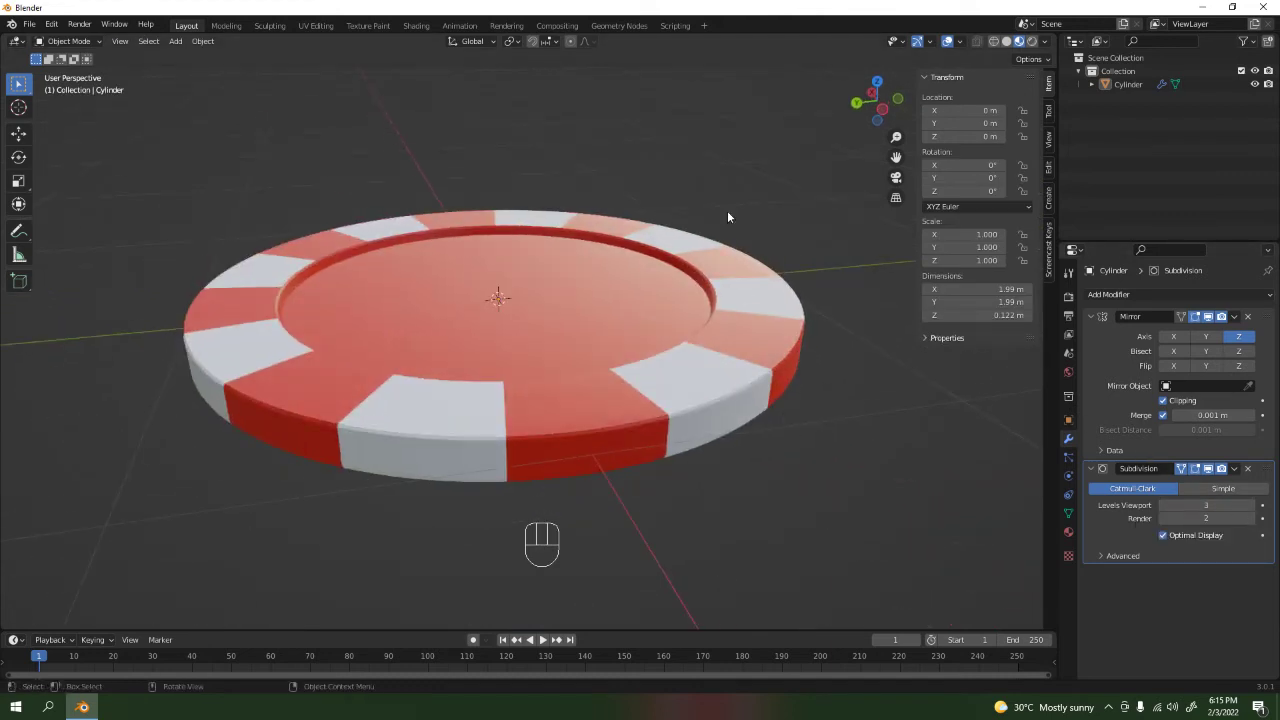
{"action": "left_click_drag", "start_coordinate": [690, 334], "coordinate": [692, 355]}
{"action": "middle_click", "coordinate": [695, 332]}
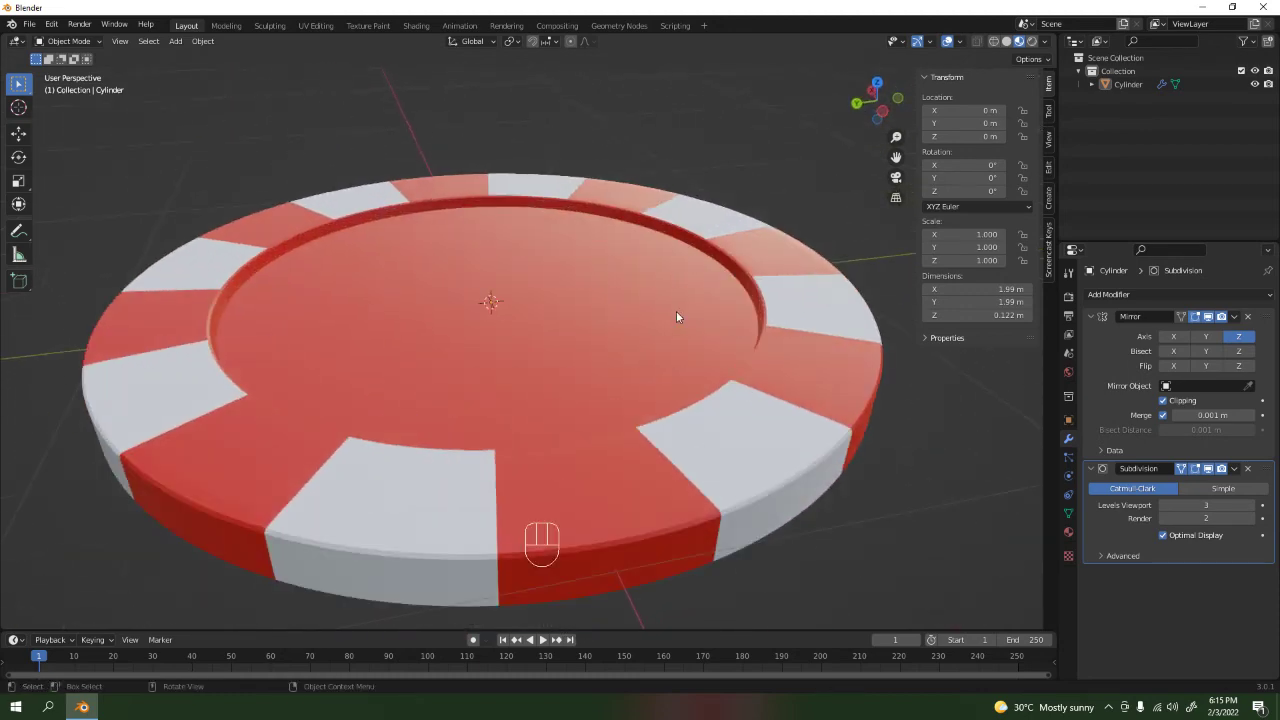
{"action": "left_click", "coordinate": [1108, 542]}
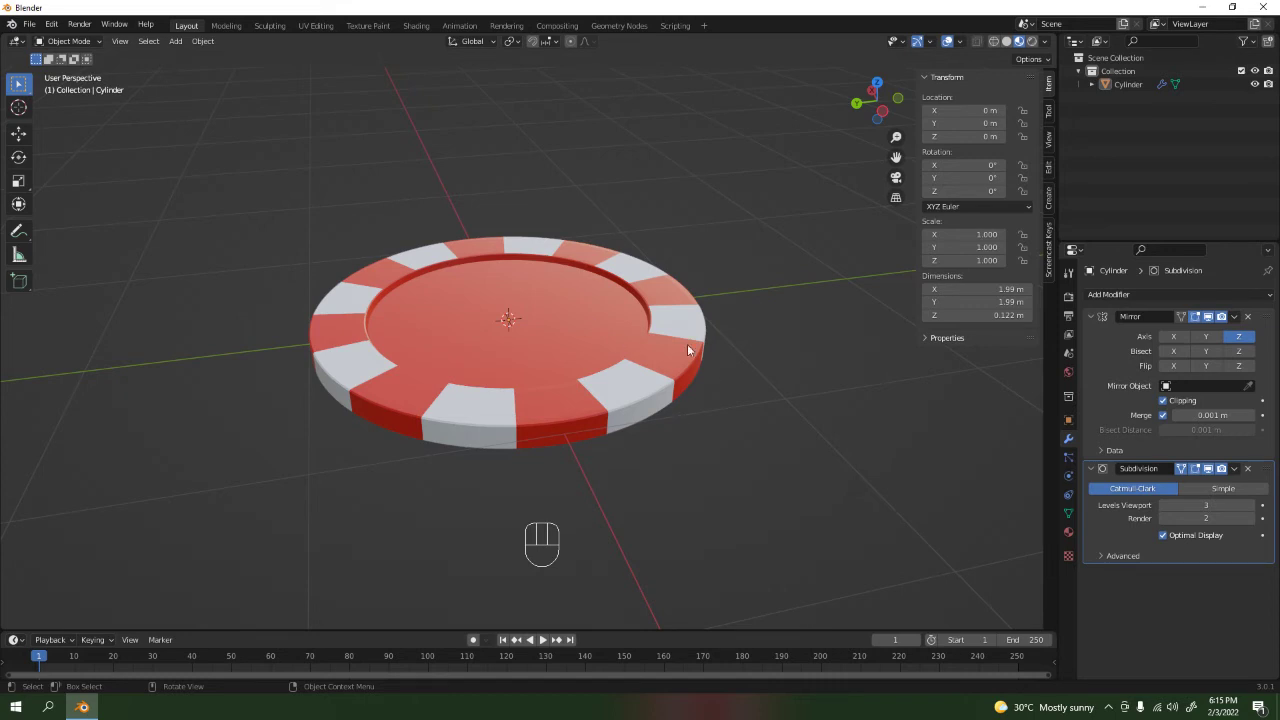
{"action": "left_click_drag", "start_coordinate": [697, 375], "coordinate": [734, 386]}
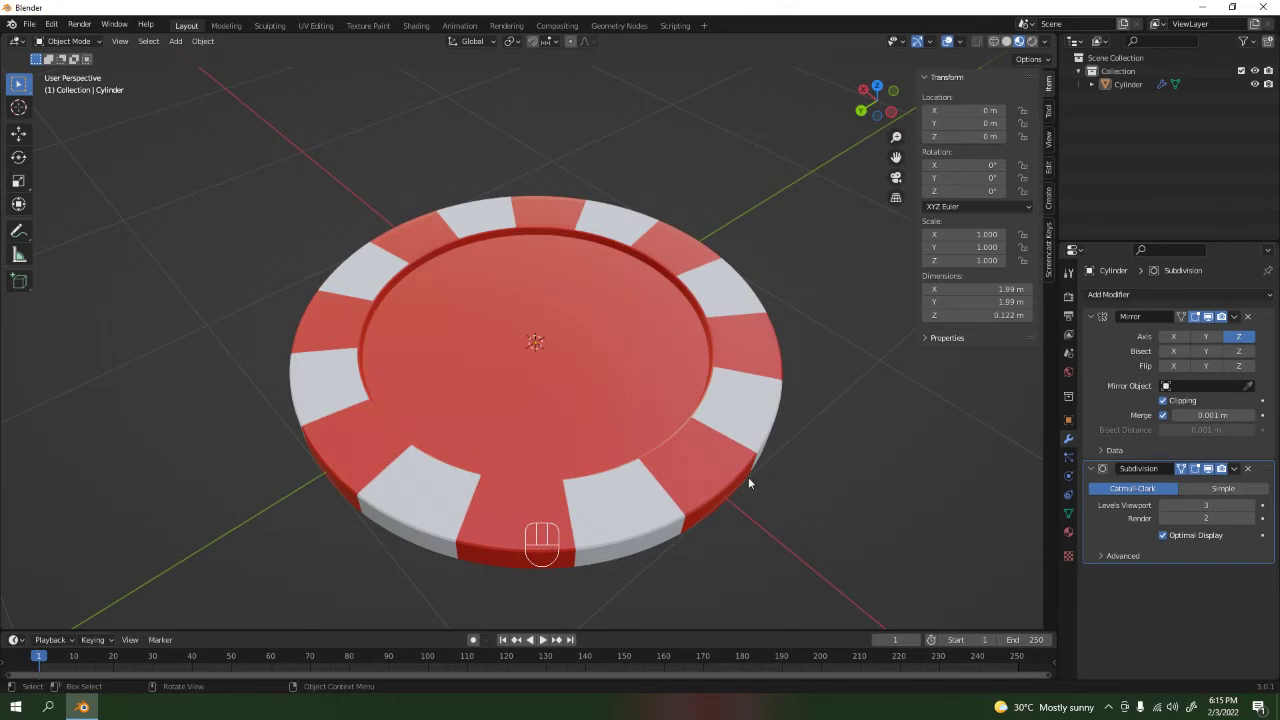
{"action": "middle_click", "coordinate": [877, 453]}
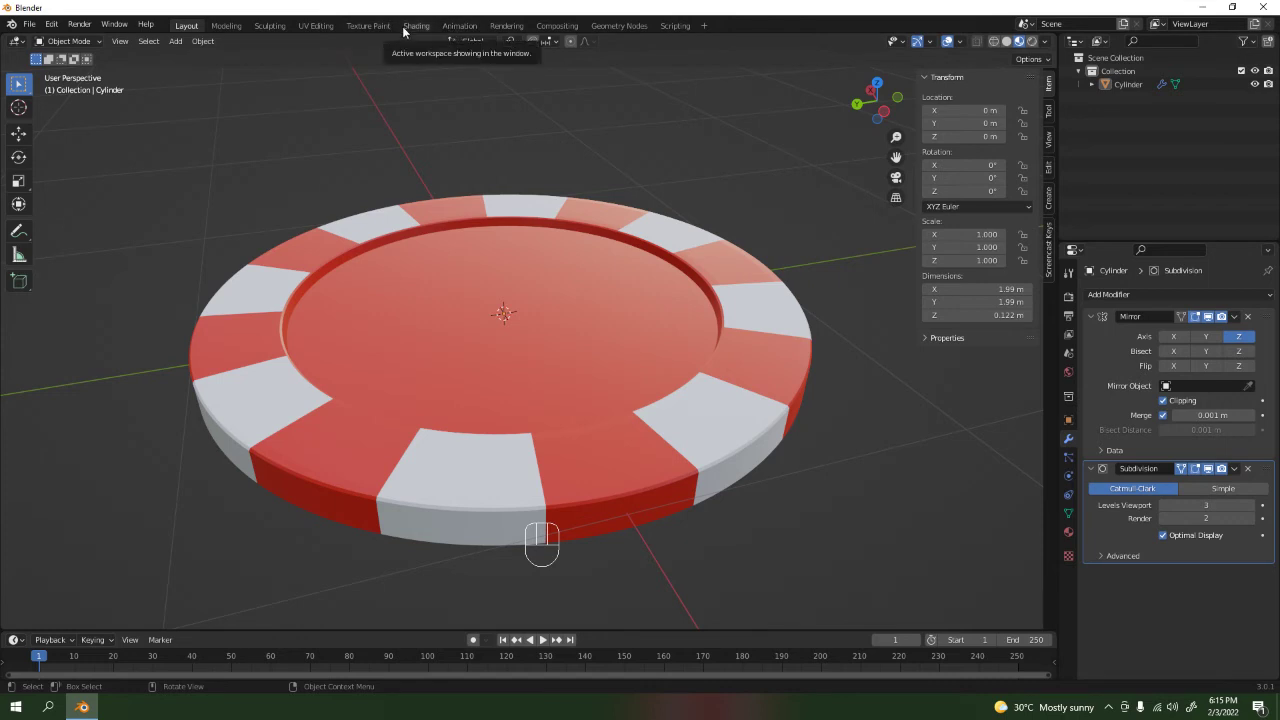
Apply the chip's Mirror and Subdivision modifiers and shade it smooth.
{"action": "left_click", "coordinate": [779, 352]}
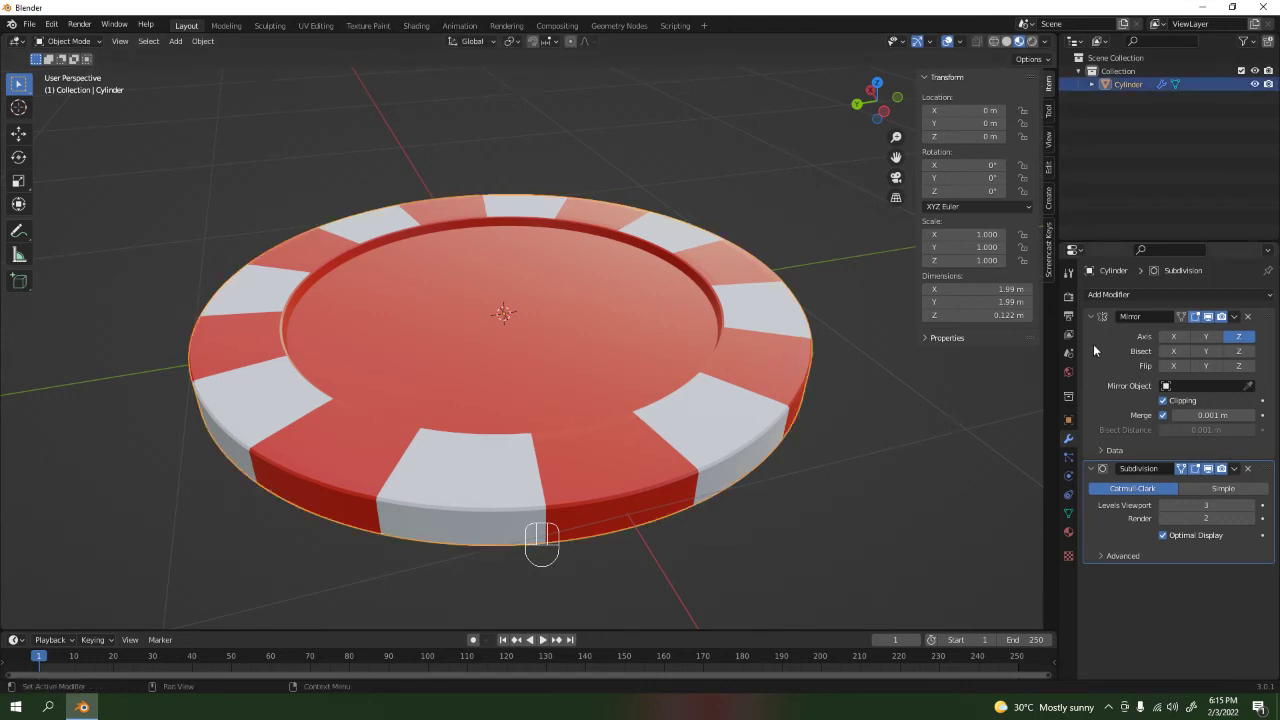
{"action": "left_click", "coordinate": [1096, 349]}
{"action": "key", "text": "ctrl+a"}
{"action": "key", "text": "ctrl+a"}
{"action": "left_click", "coordinate": [711, 159]}
{"action": "left_click", "coordinate": [725, 297]}
{"action": "left_click_drag", "start_coordinate": [725, 297], "coordinate": [723, 285]}
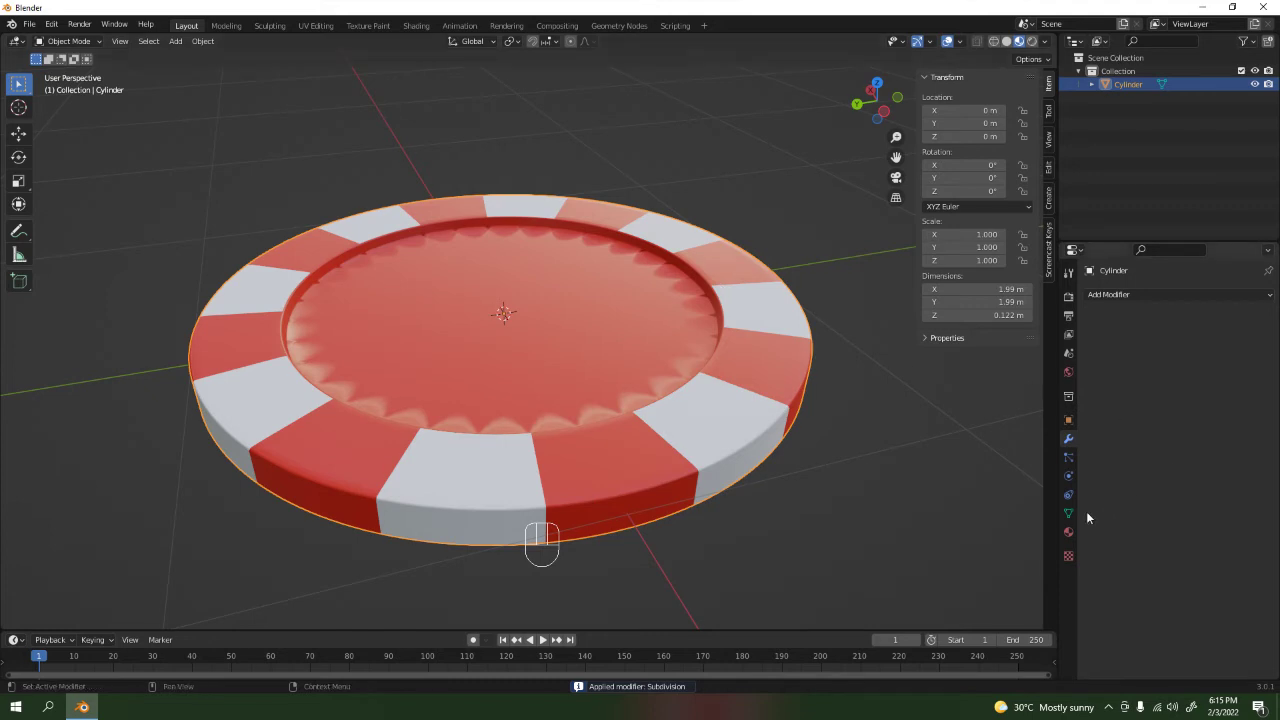
Enable Auto Smooth normals at 30° in the chip's mesh data settings.
{"action": "left_click", "coordinate": [1078, 516]}
{"action": "left_click", "coordinate": [1116, 561]}
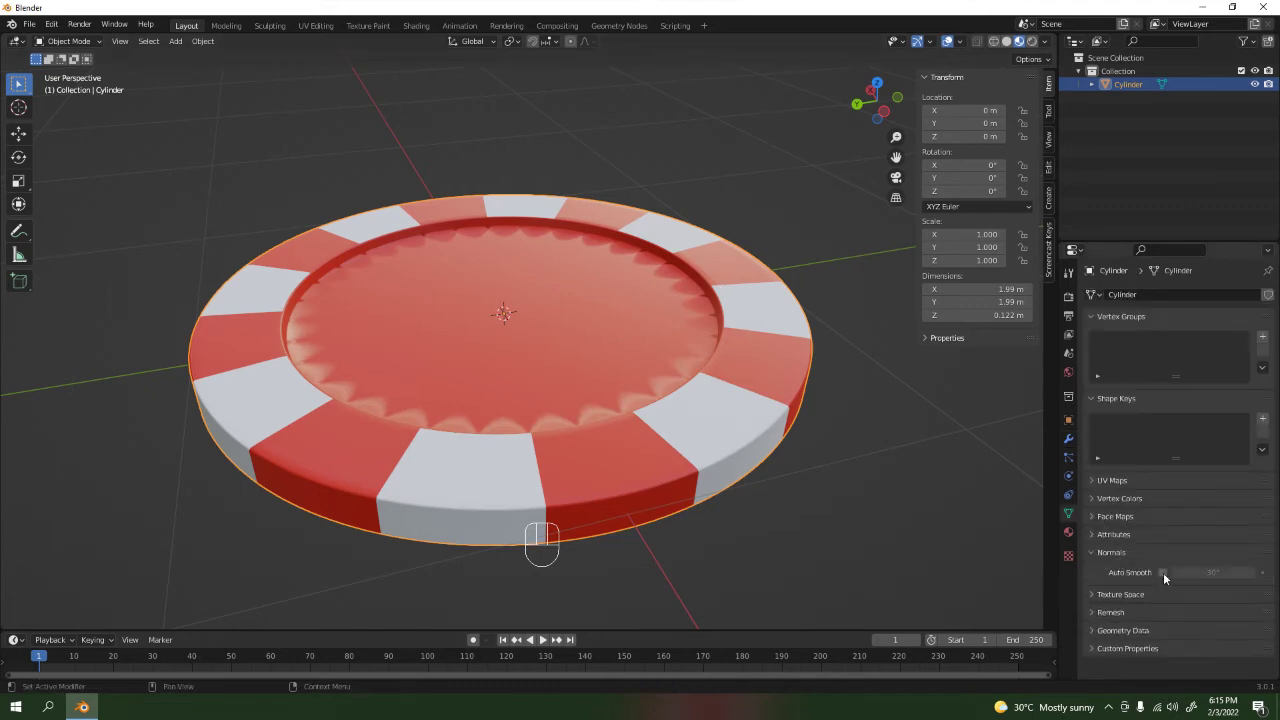
{"action": "left_click", "coordinate": [1166, 575]}
{"action": "left_click", "coordinate": [737, 185]}
{"action": "left_click_drag", "start_coordinate": [688, 192], "coordinate": [783, 286]}
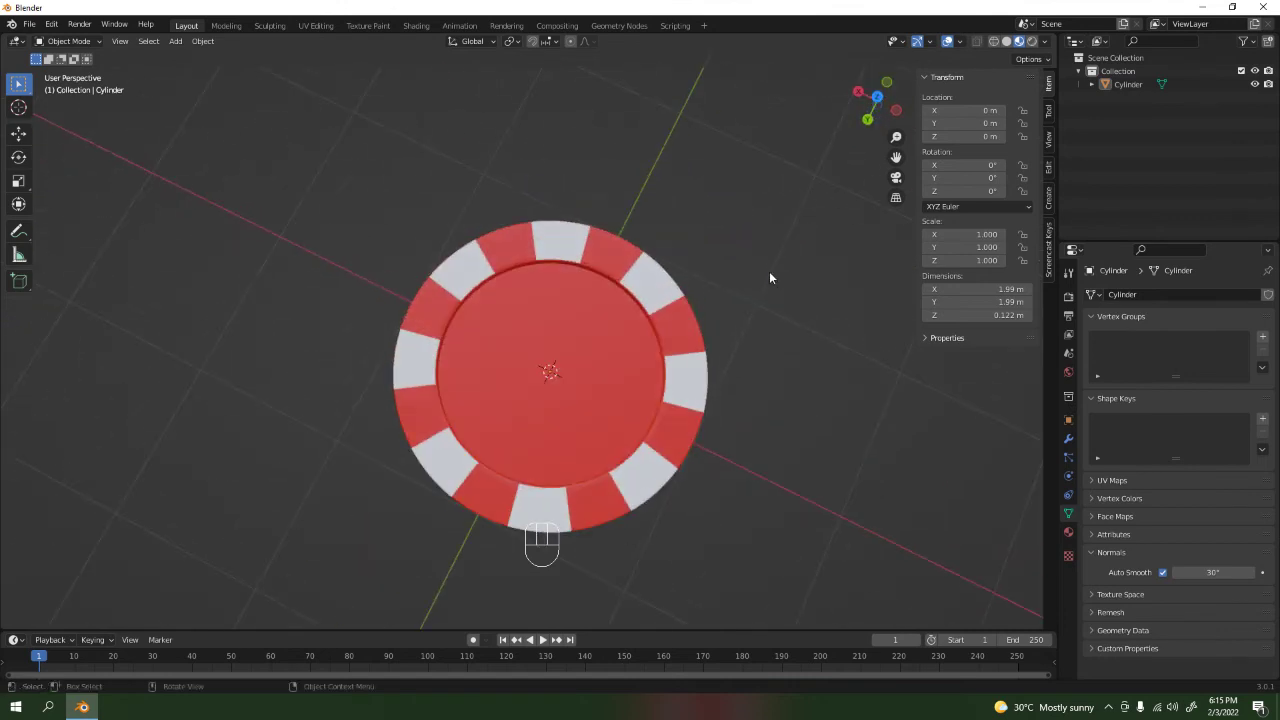
{"action": "left_click_drag", "start_coordinate": [739, 255], "coordinate": [718, 155]}
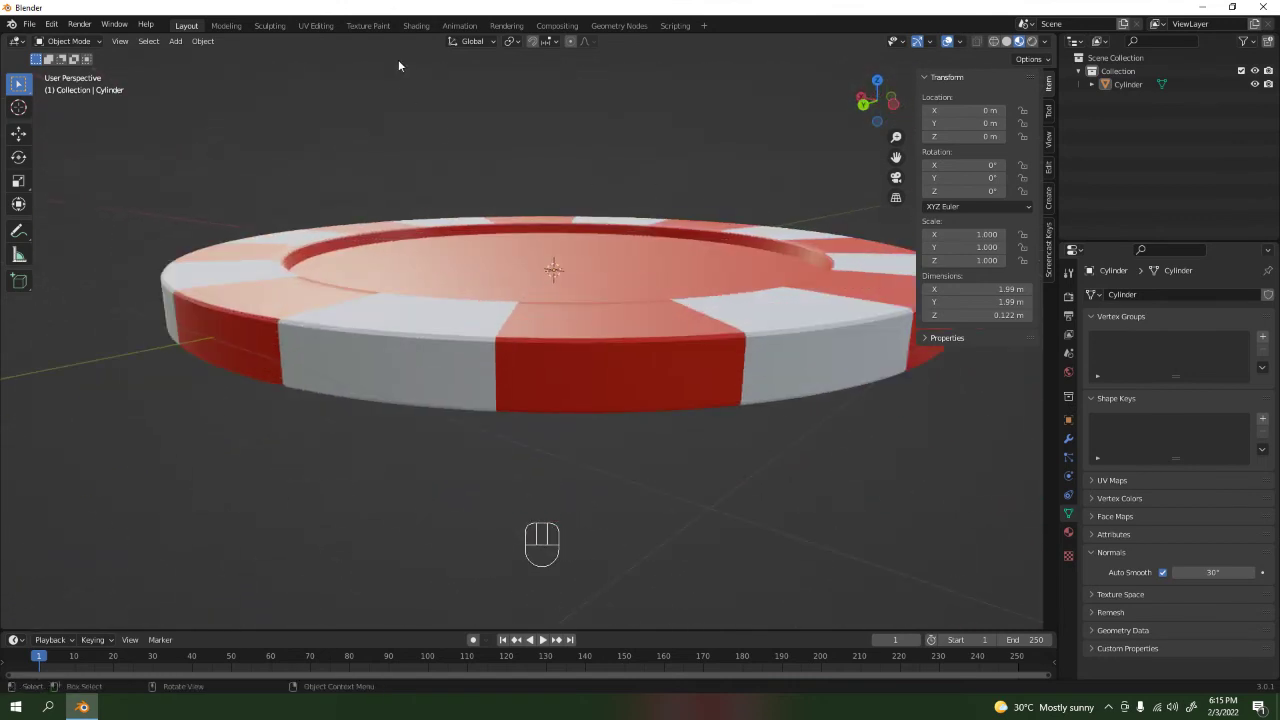
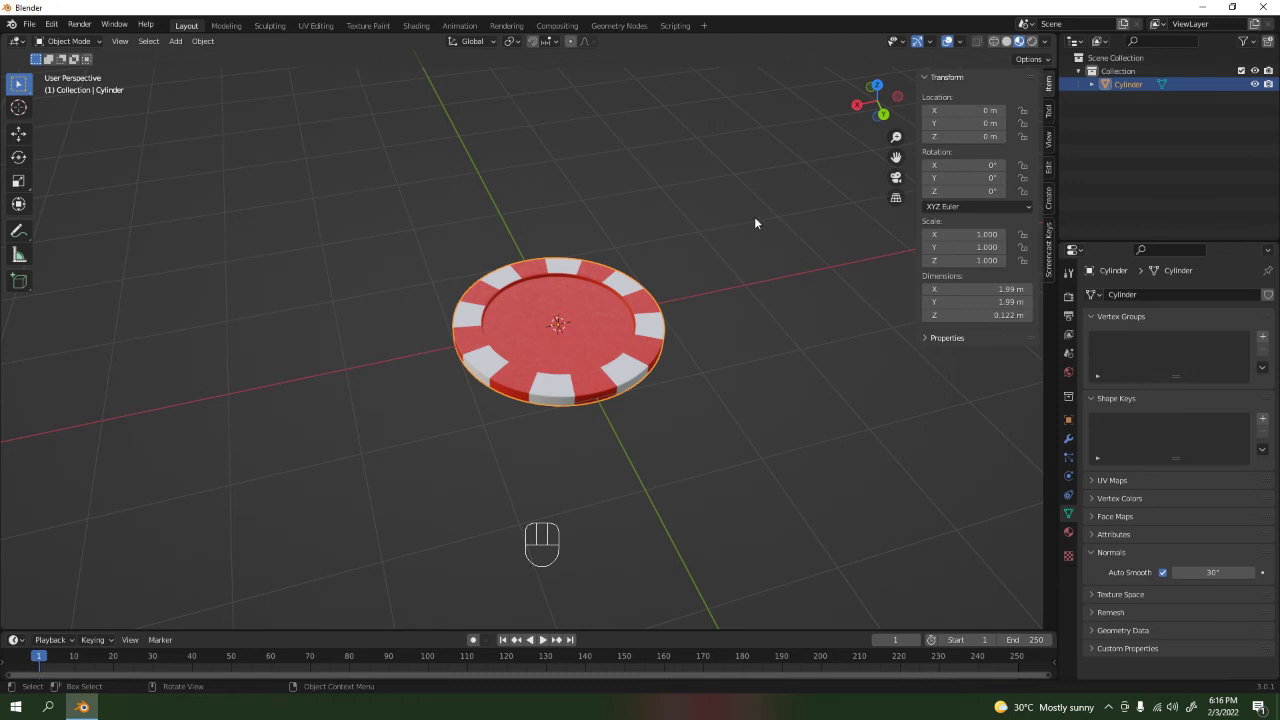
Duplicate the chip with Shift+D to place a second chip beside the original.
{"action": "key", "text": "shift+d"}
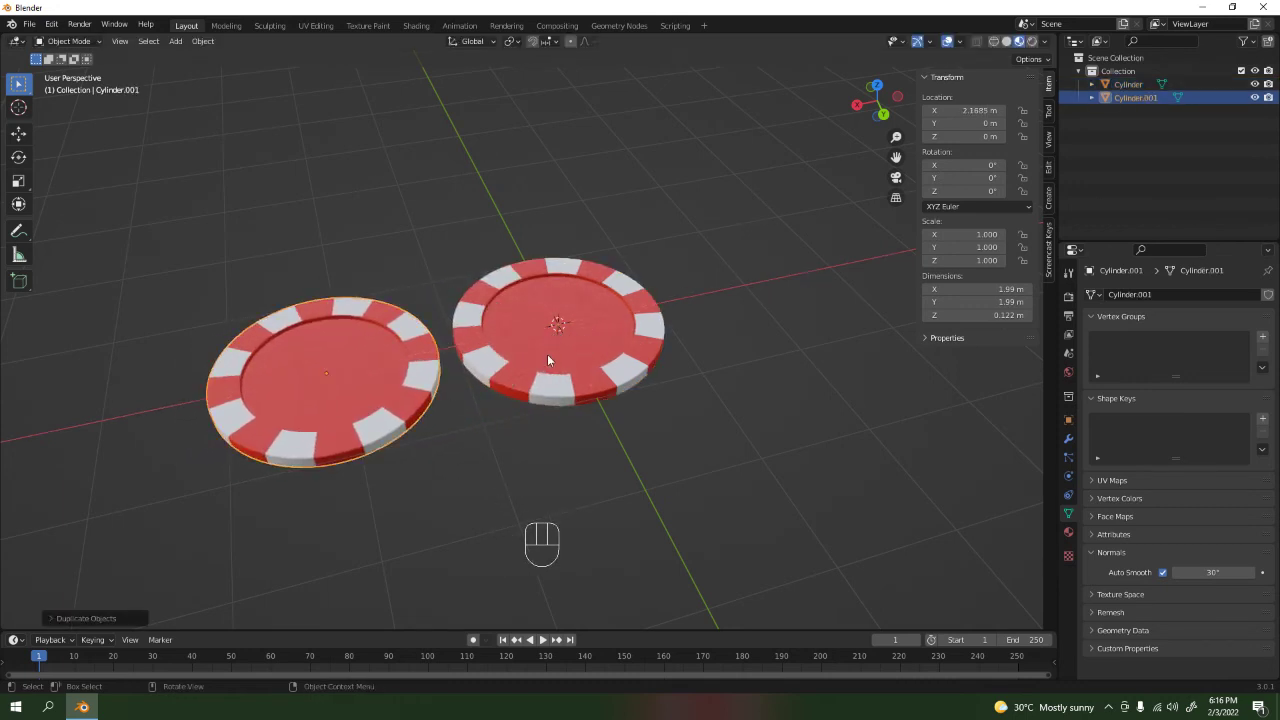
{"action": "left_click_drag", "start_coordinate": [508, 385], "coordinate": [584, 359]}
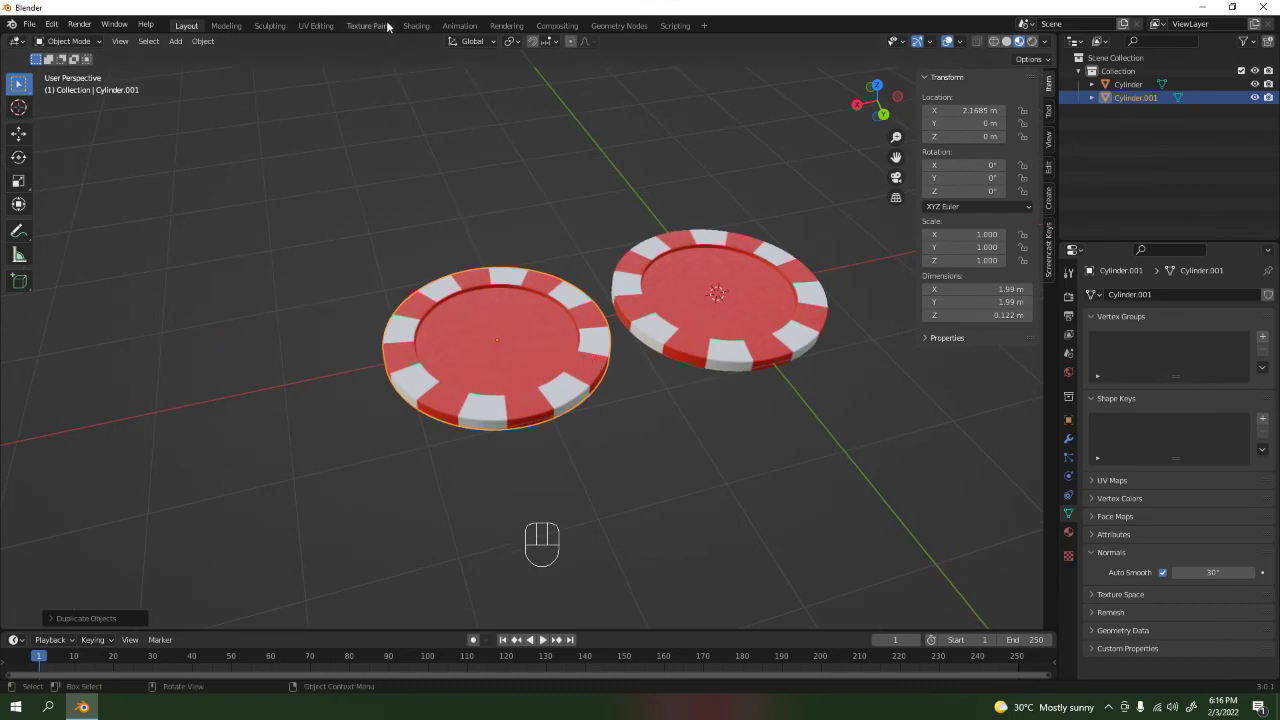
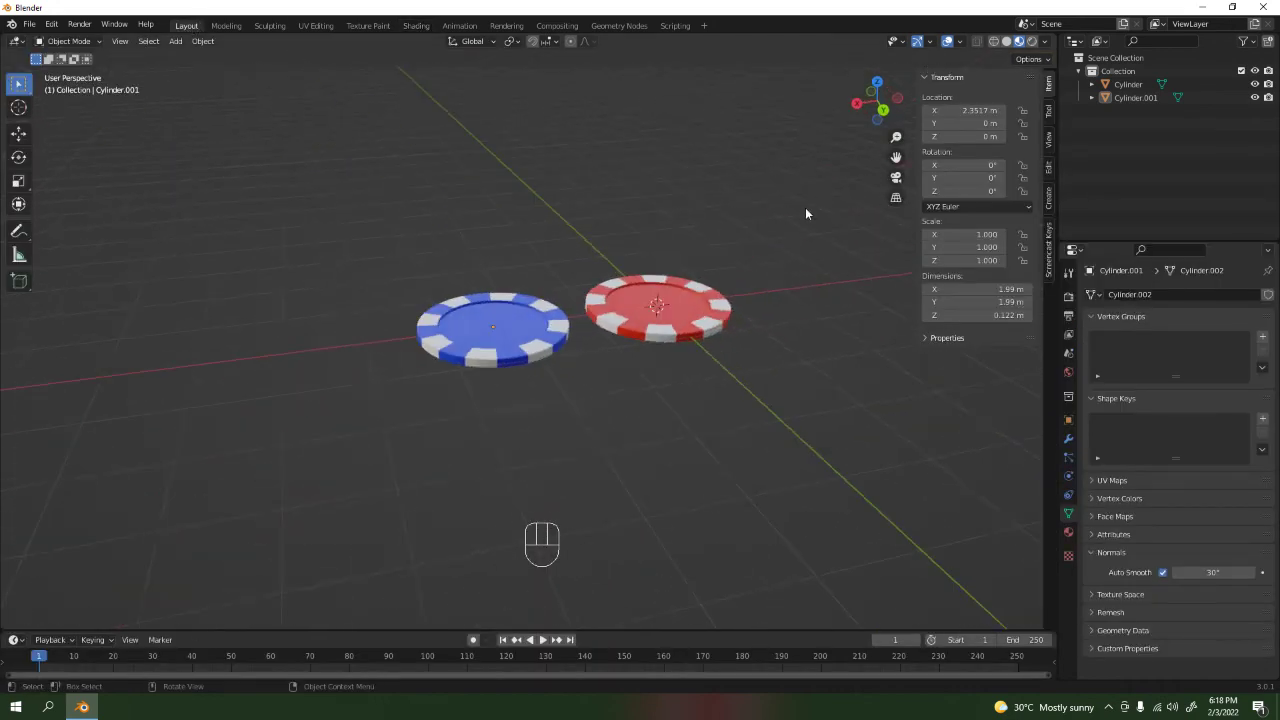
{"action": "middle_click", "coordinate": [604, 252]}
{"action": "left_click_drag", "start_coordinate": [575, 257], "coordinate": [637, 266]}
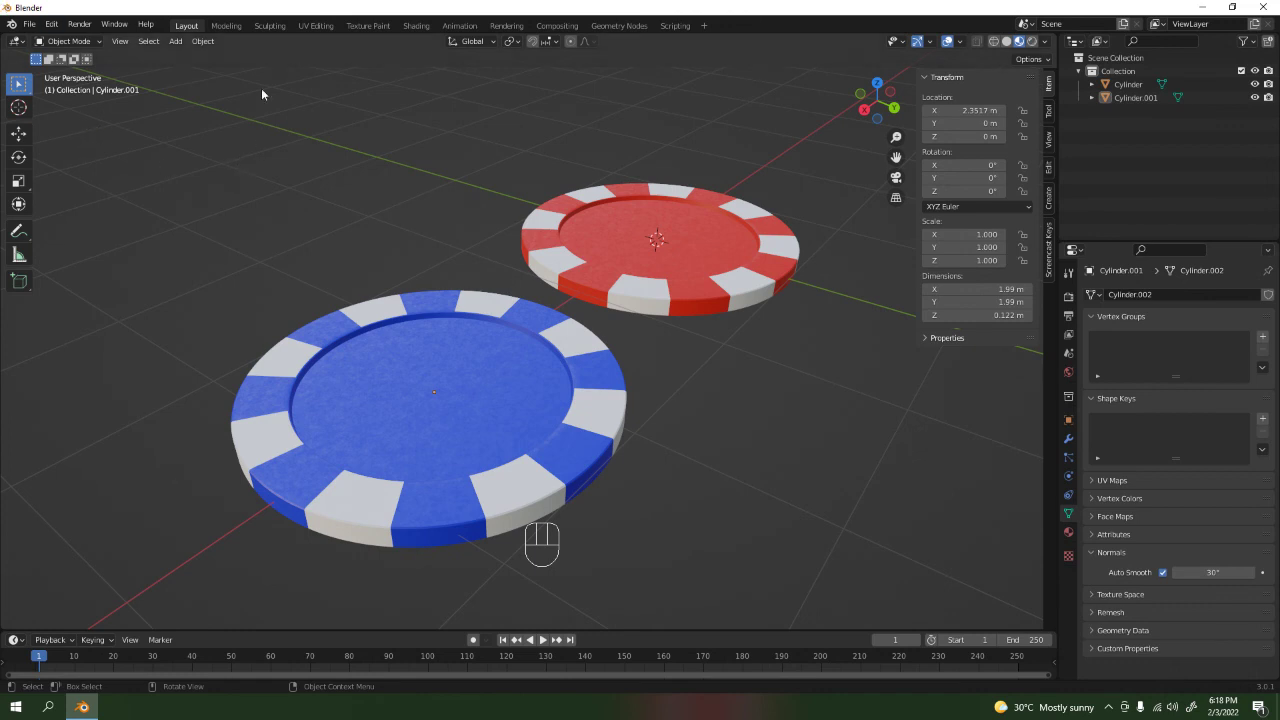
{"action": "left_click_drag", "start_coordinate": [604, 424], "coordinate": [586, 441]}
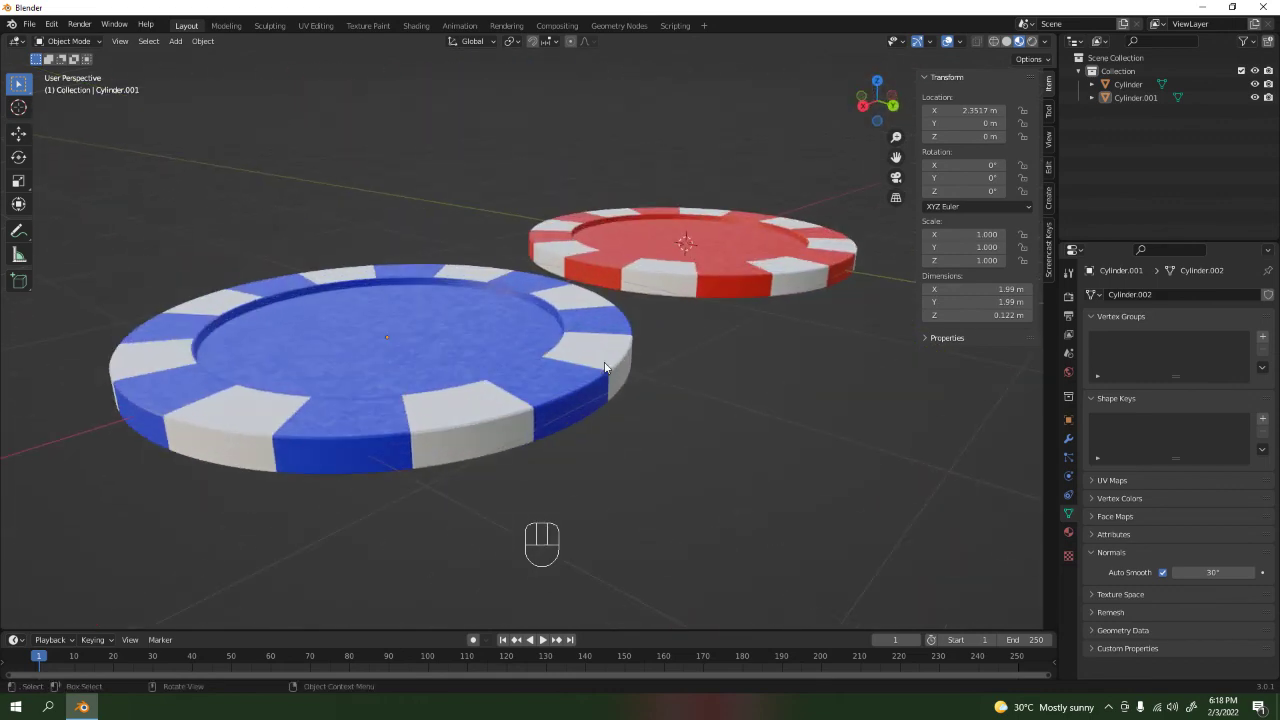
{"action": "left_click_drag", "start_coordinate": [630, 371], "coordinate": [703, 346]}
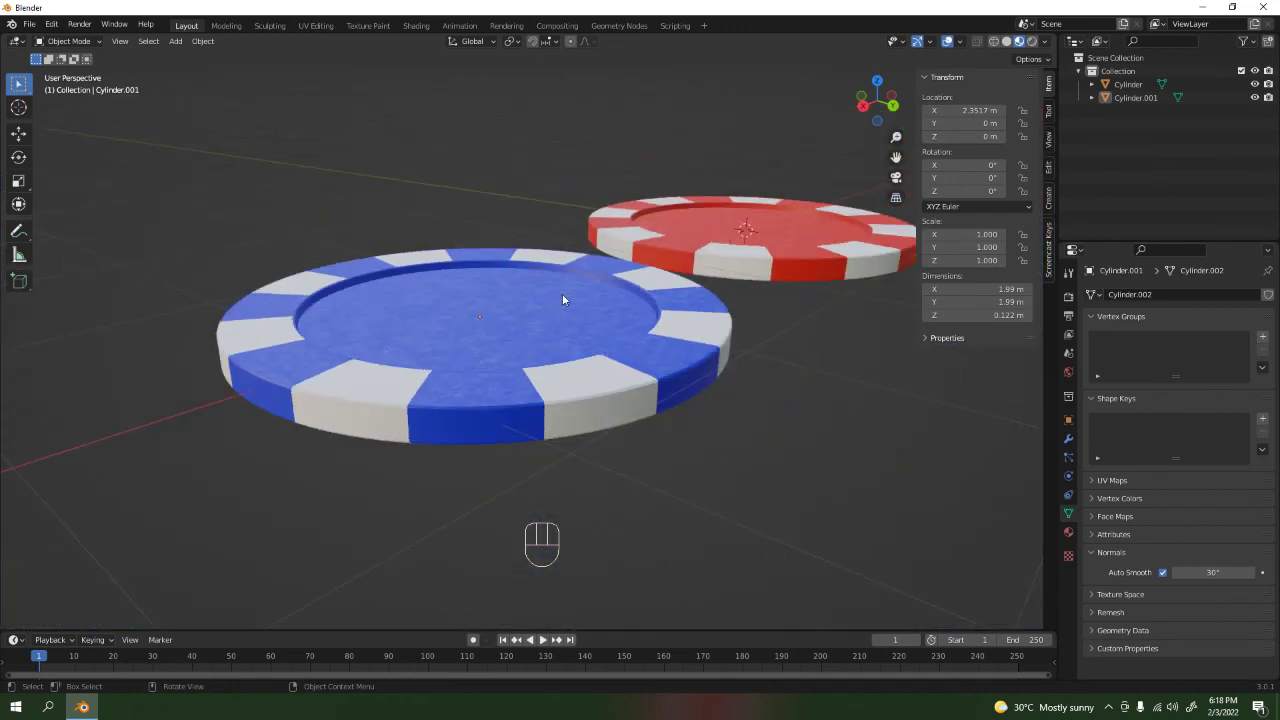
{"action": "middle_click", "coordinate": [572, 309]}
{"action": "middle_click", "coordinate": [628, 299]}
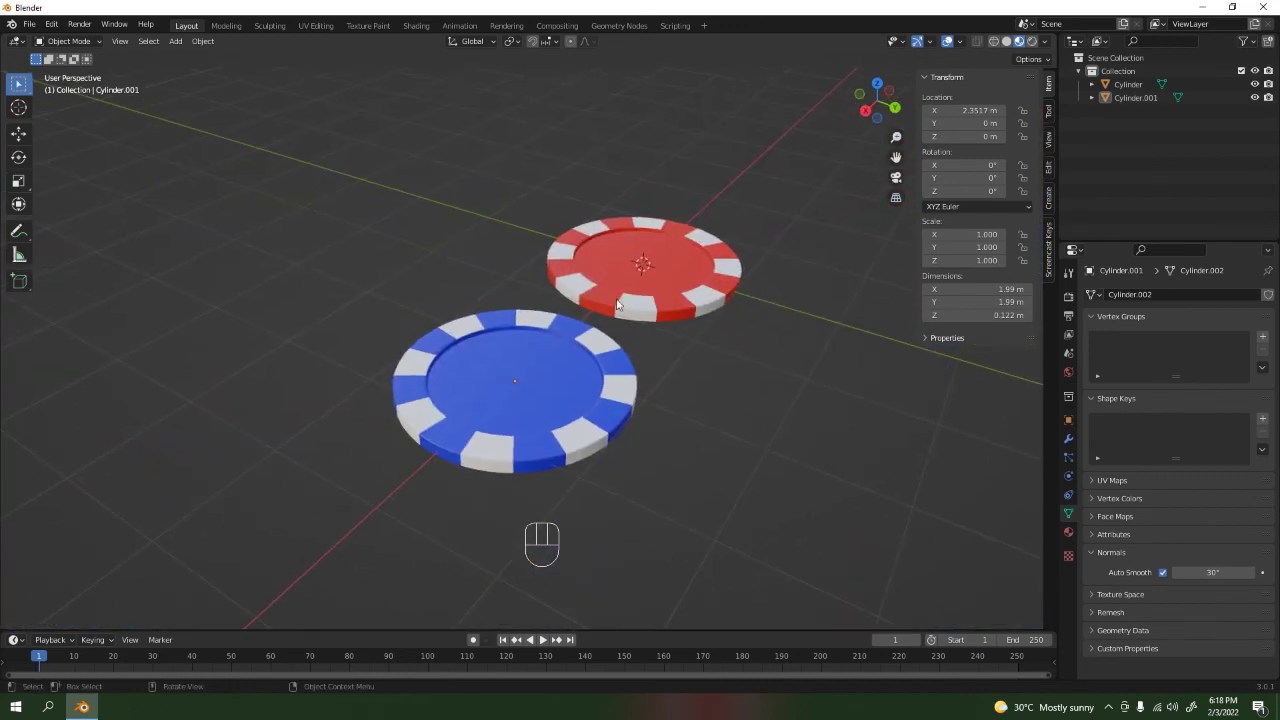